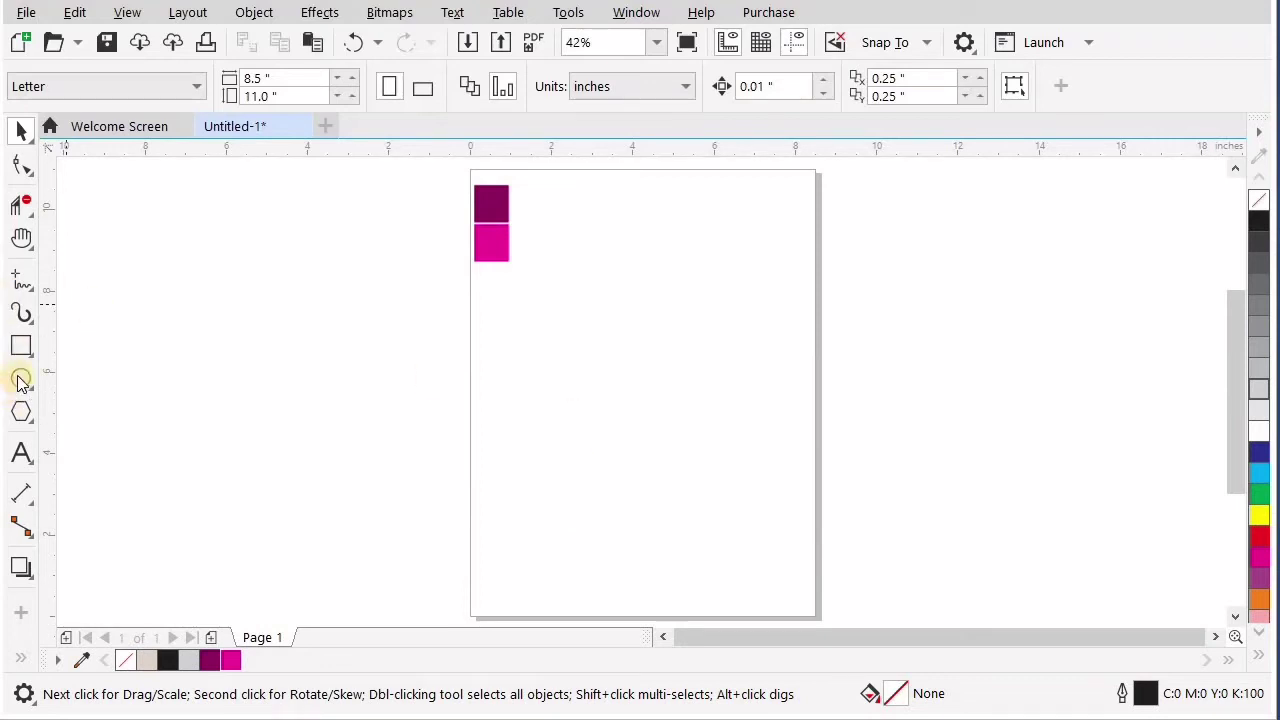
# Step: Switch to the Ellipse tool to start drawing the figure-8 circles
pyautogui.click(32, 375)
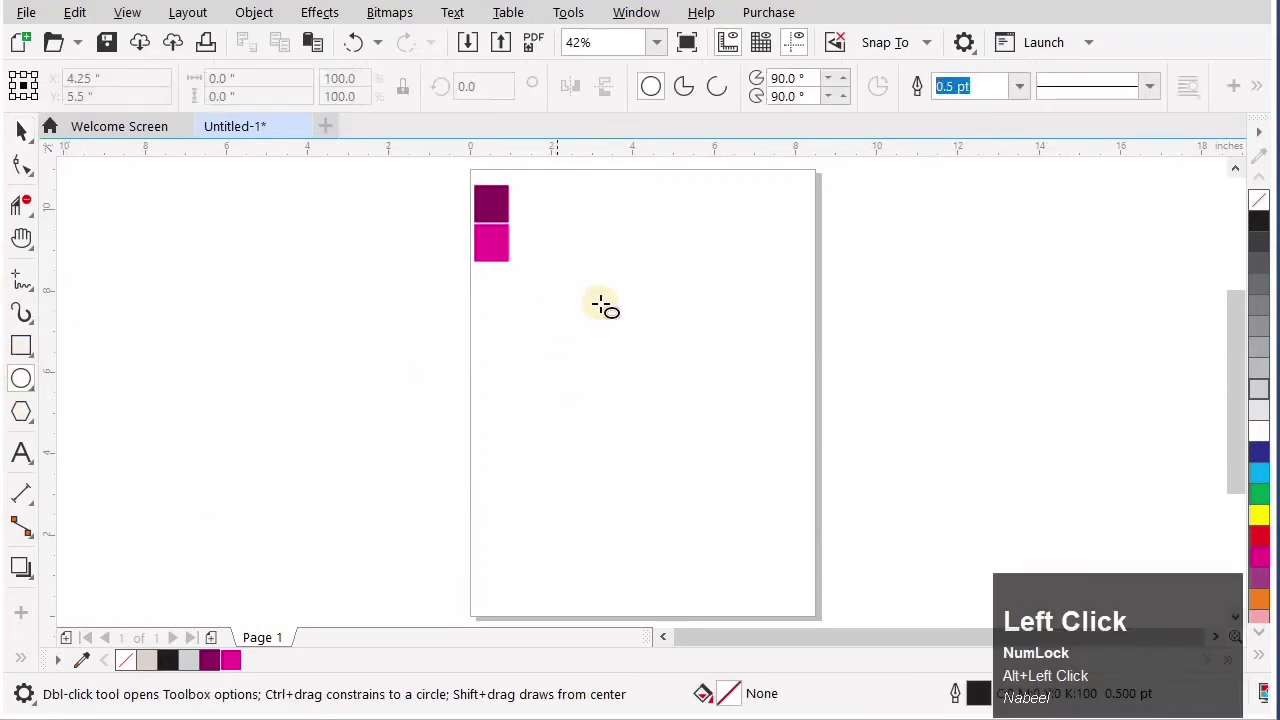
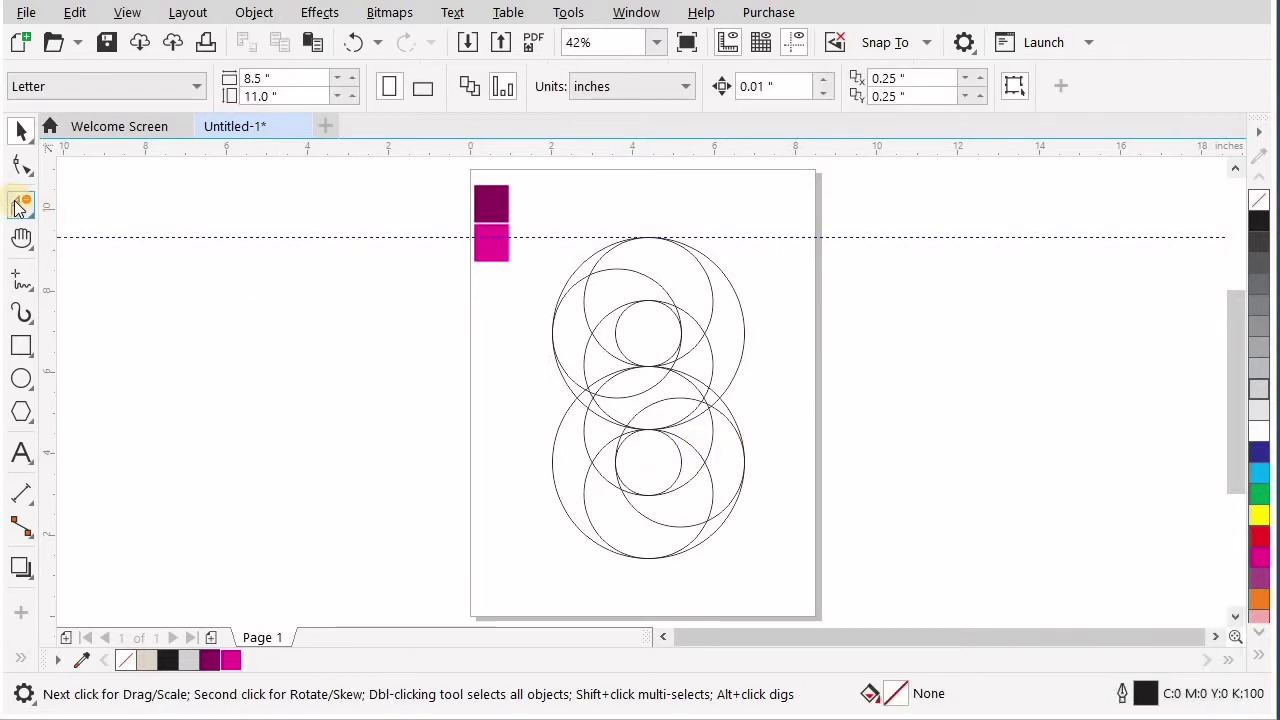
# Step: Delete an unwanted arc between circle intersections with Virtual Segment Delete, zooming as needed
pyautogui.click(36, 216)
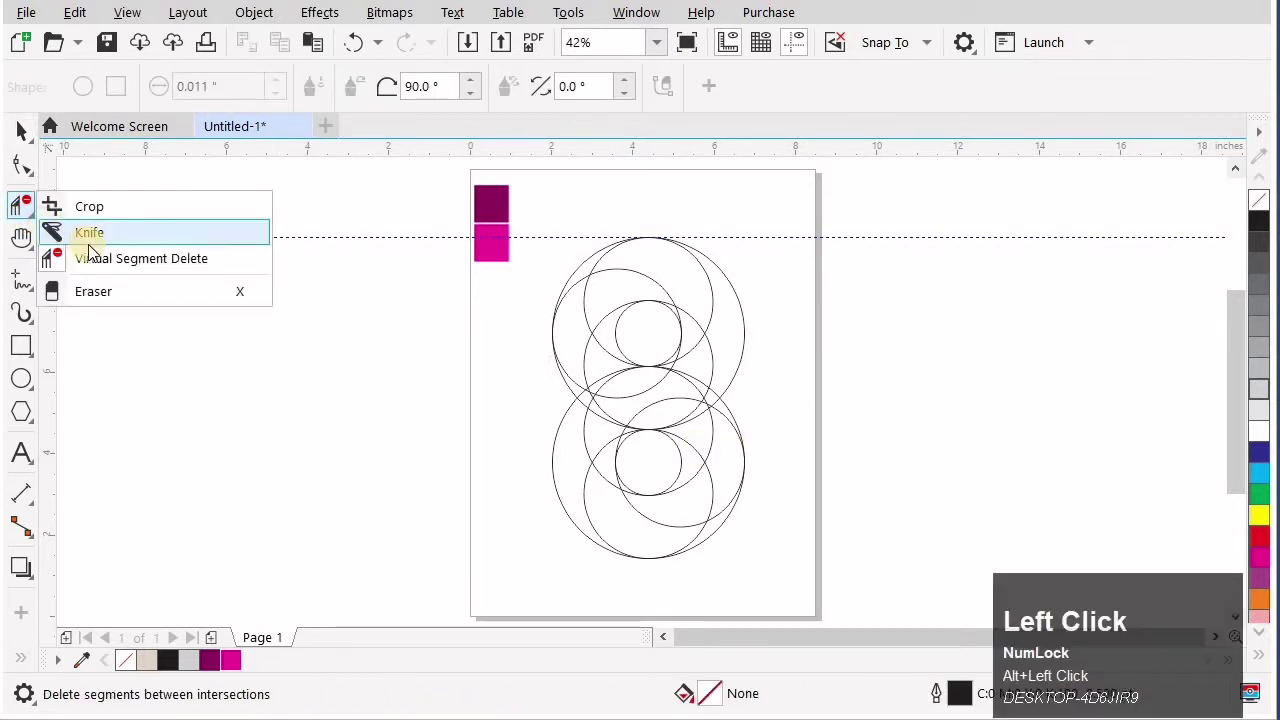
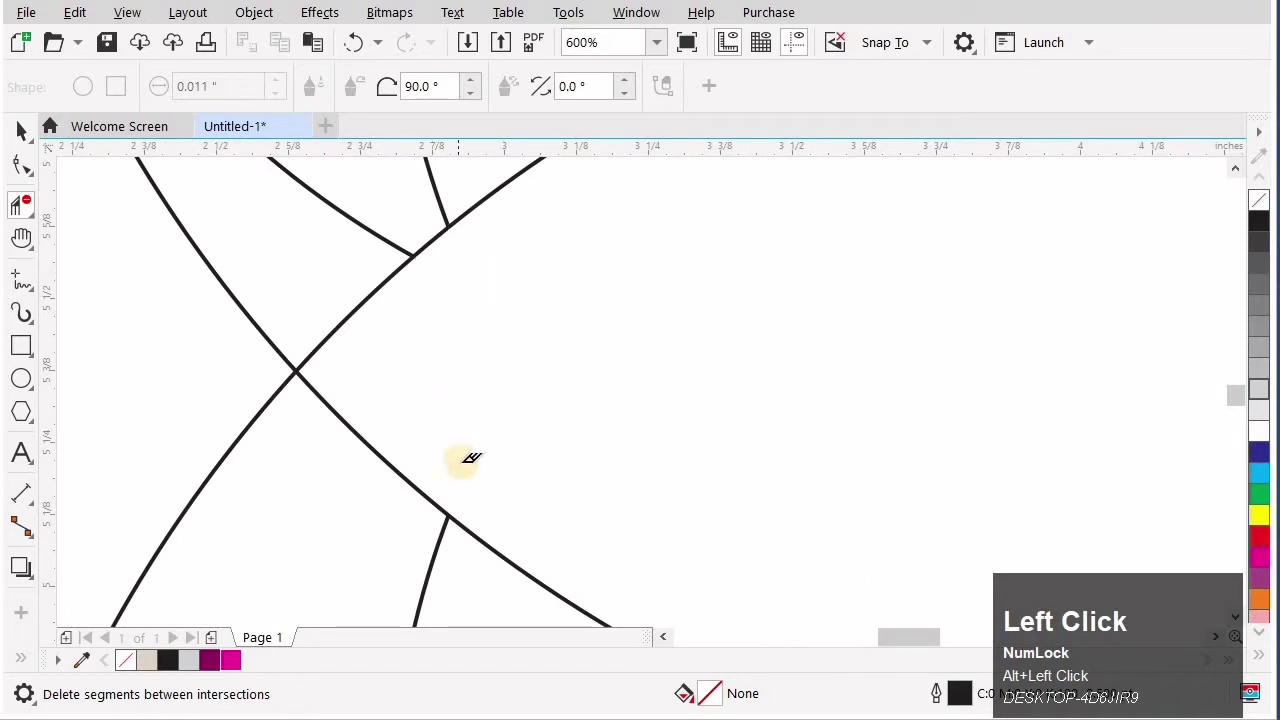
pyautogui.scroll(-3)
pyautogui.scroll(3)
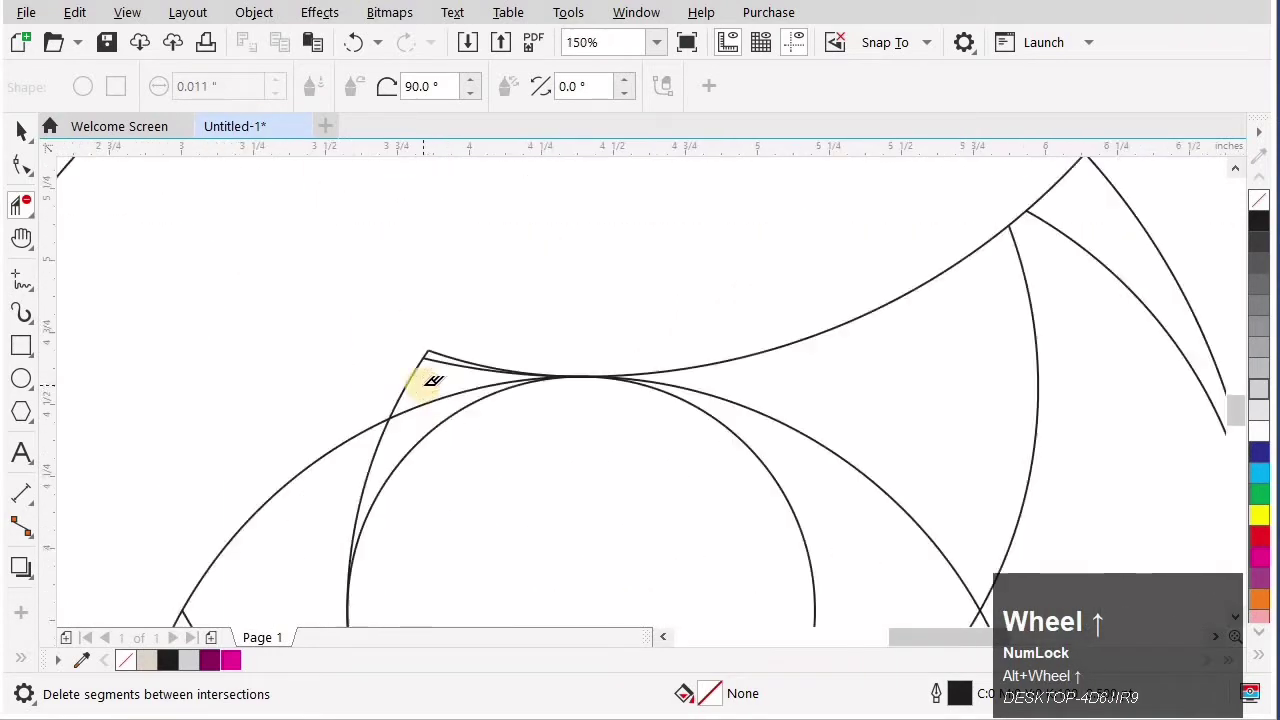
pyautogui.click(440, 326)
pyautogui.scroll(-3)
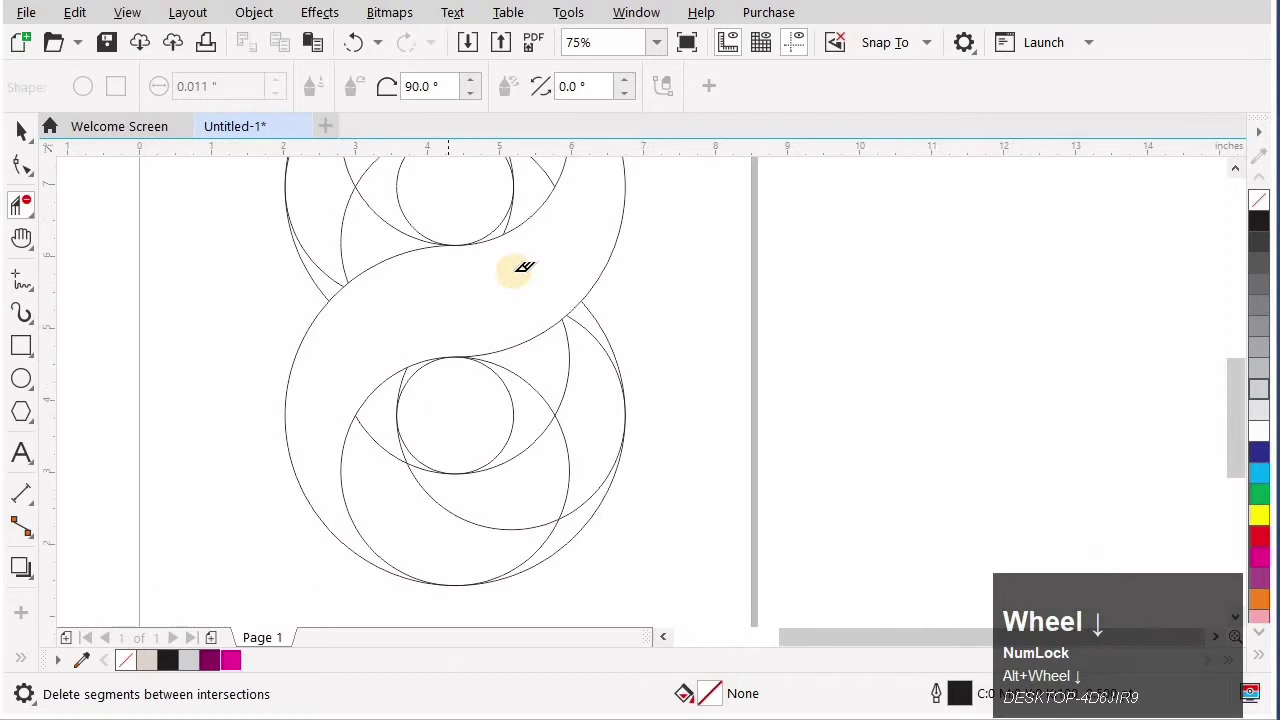
pyautogui.scroll(3)
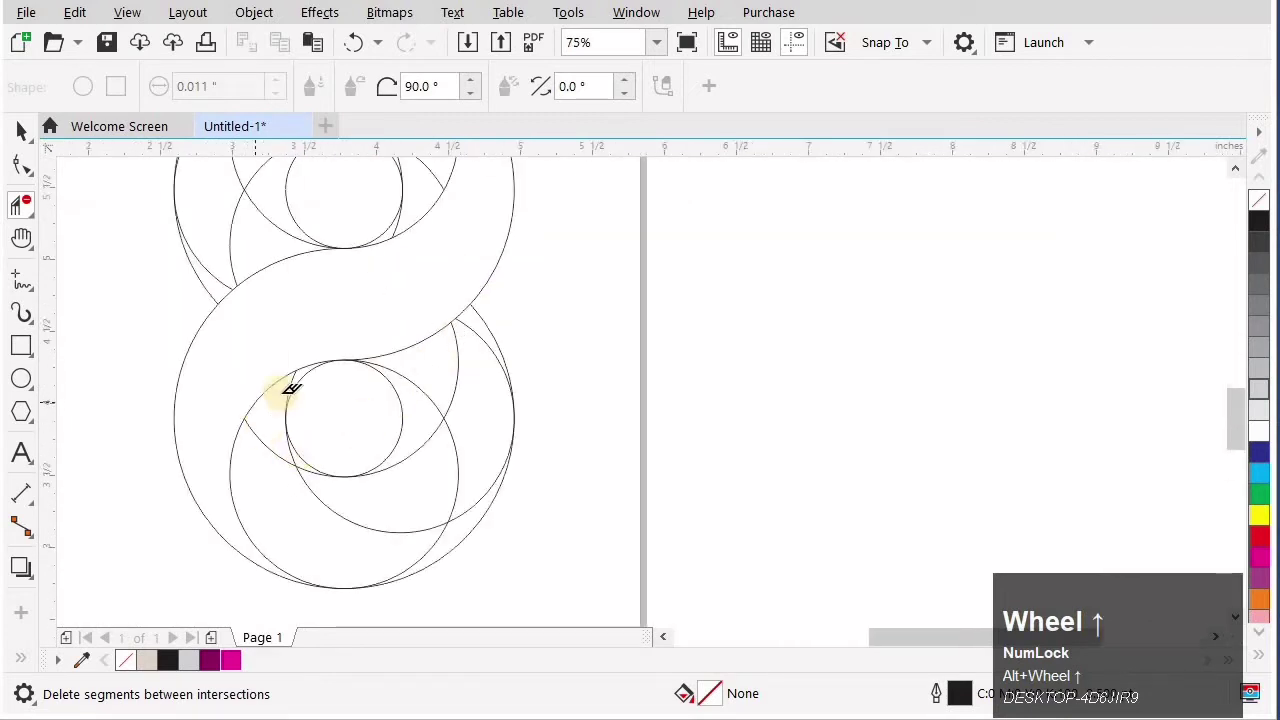
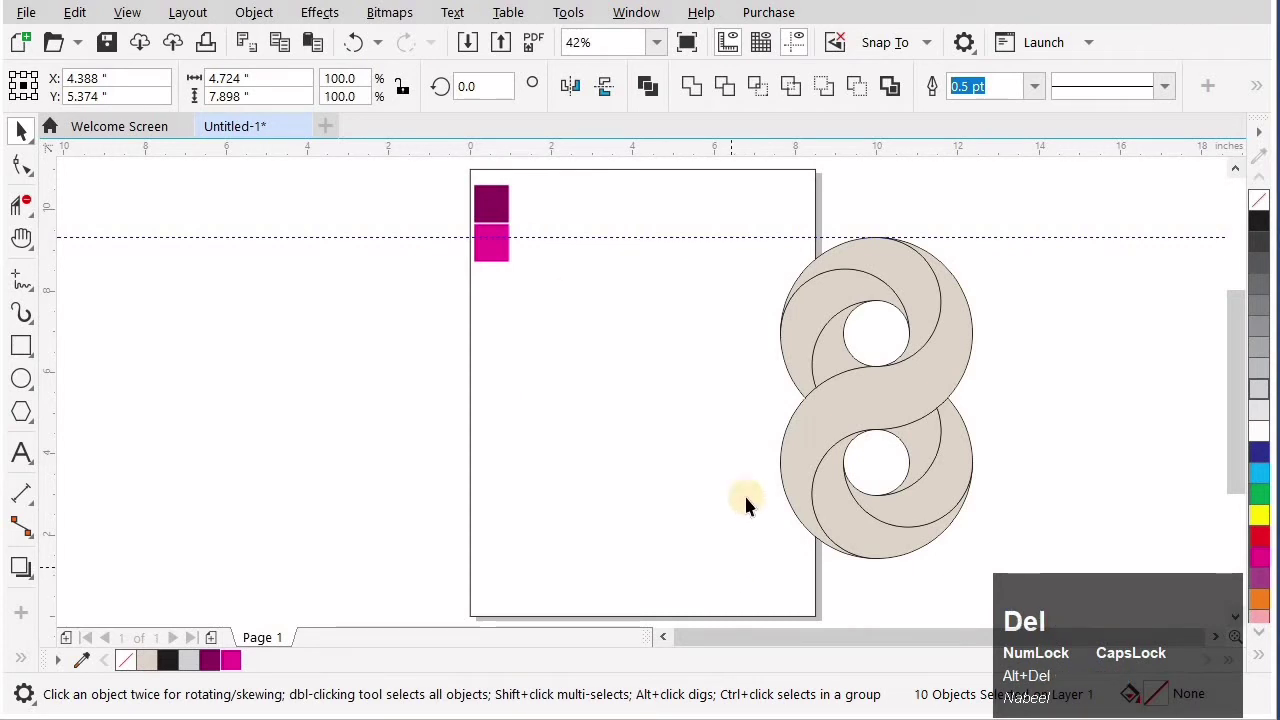
# Step: Drag the beige figure-8 from beside the page onto the outline's center
pyautogui.moveTo(956, 476); pyautogui.dragTo(773, 435)
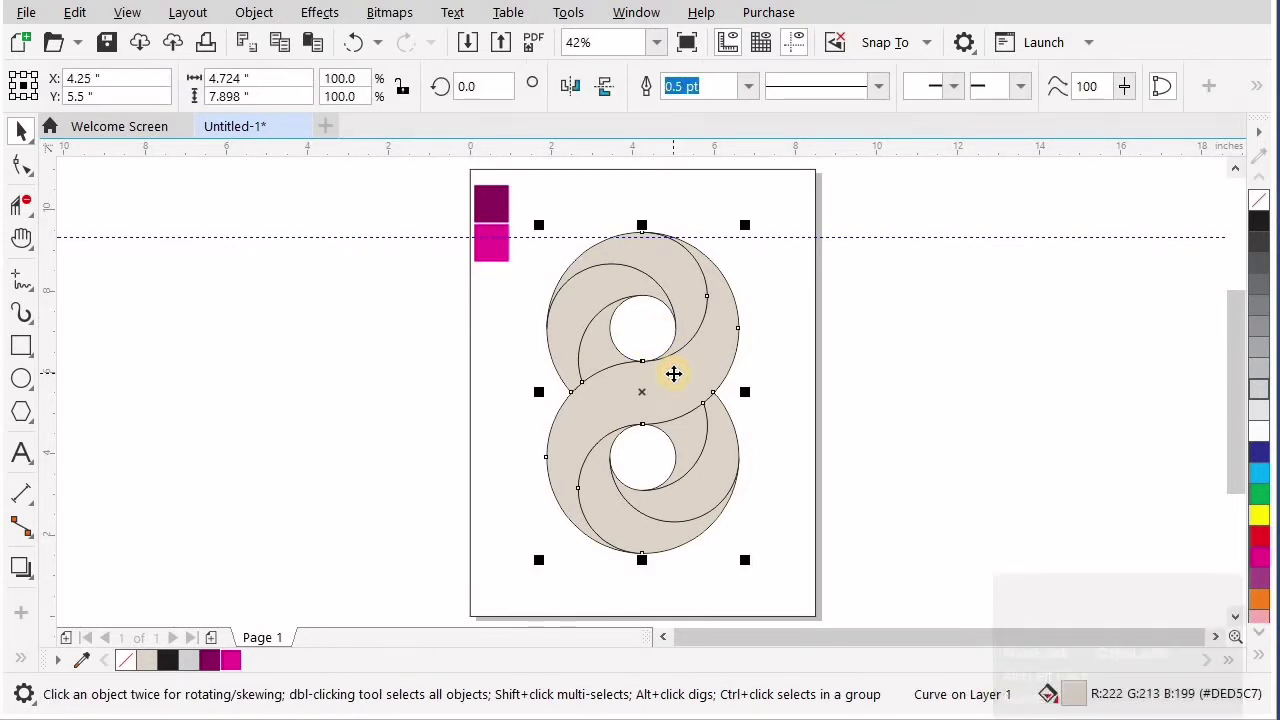
# Step: Bring up Edit Fill for the S-shaped band and choose a colour for a gradient stop
pyautogui.press('alt+F11')
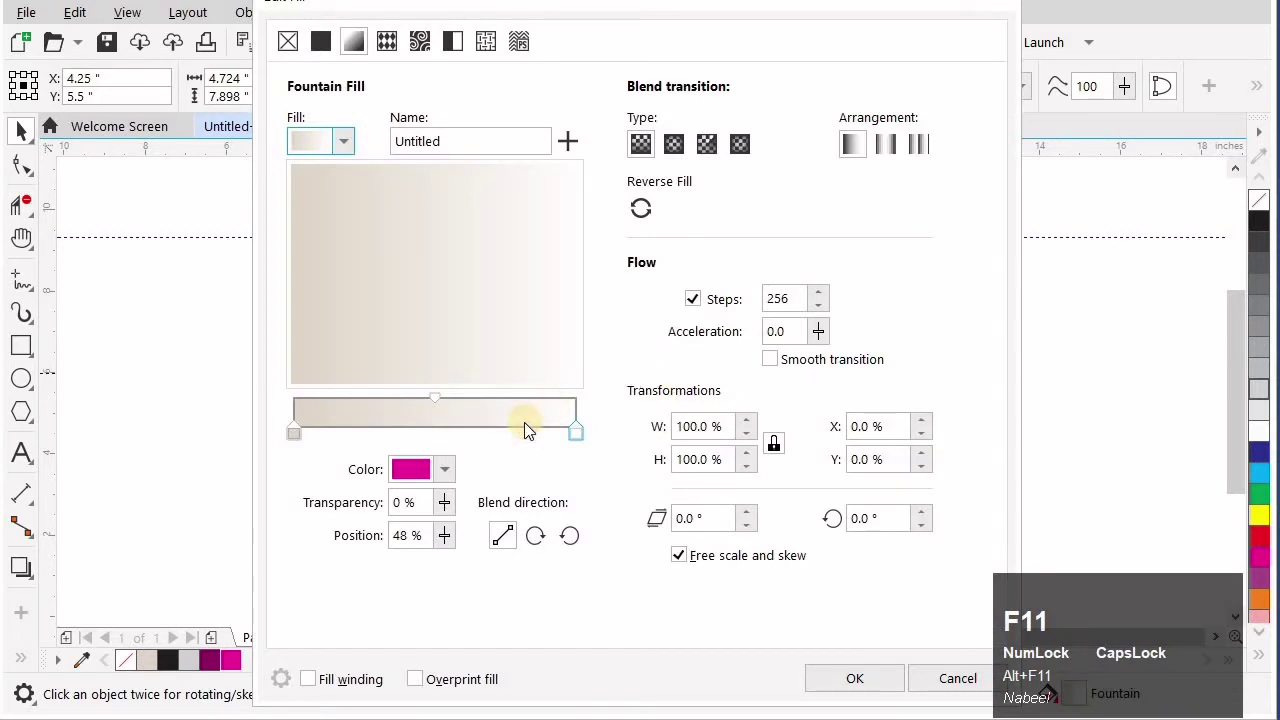
pyautogui.moveTo(776, 85); pyautogui.dragTo(929, 31)
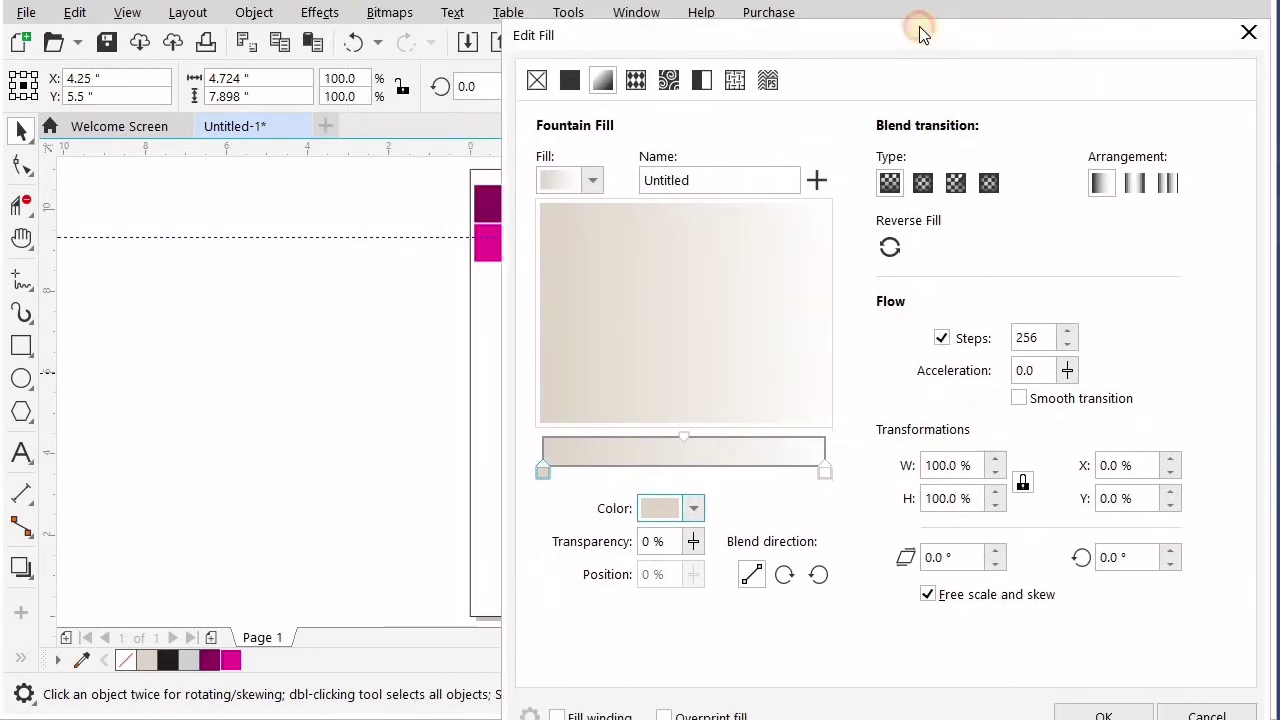
pyautogui.click(654, 525)
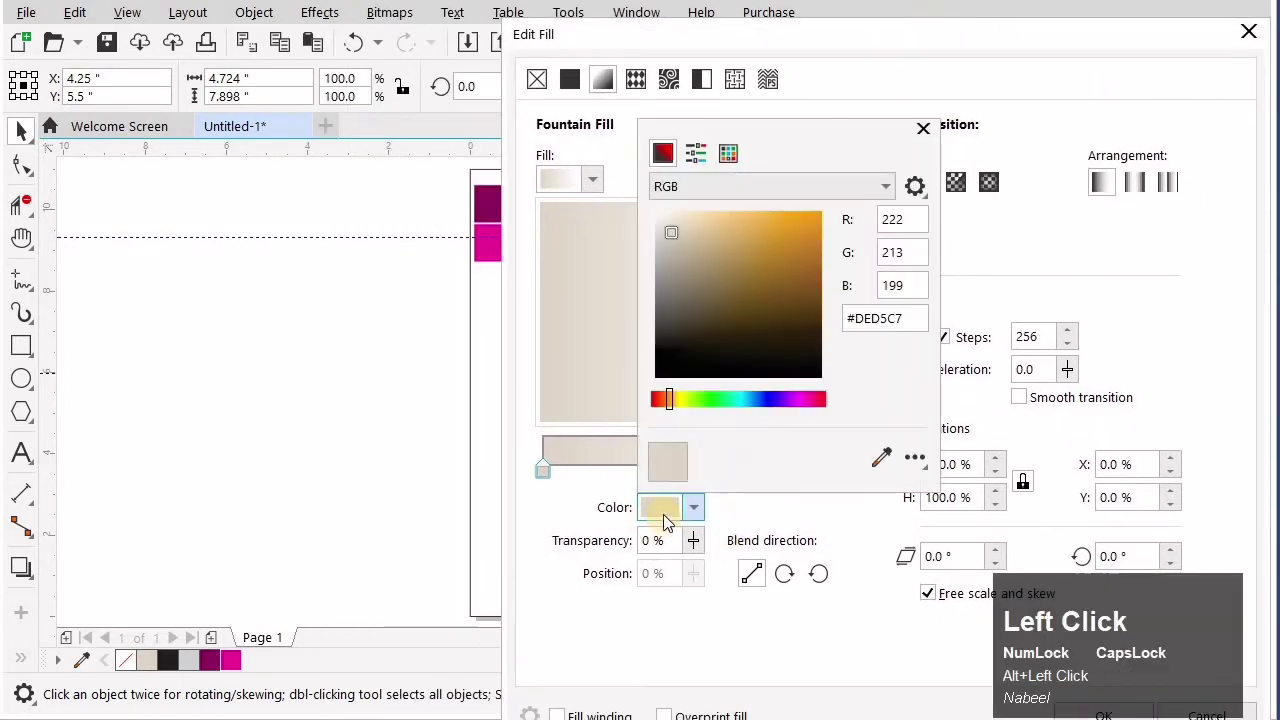
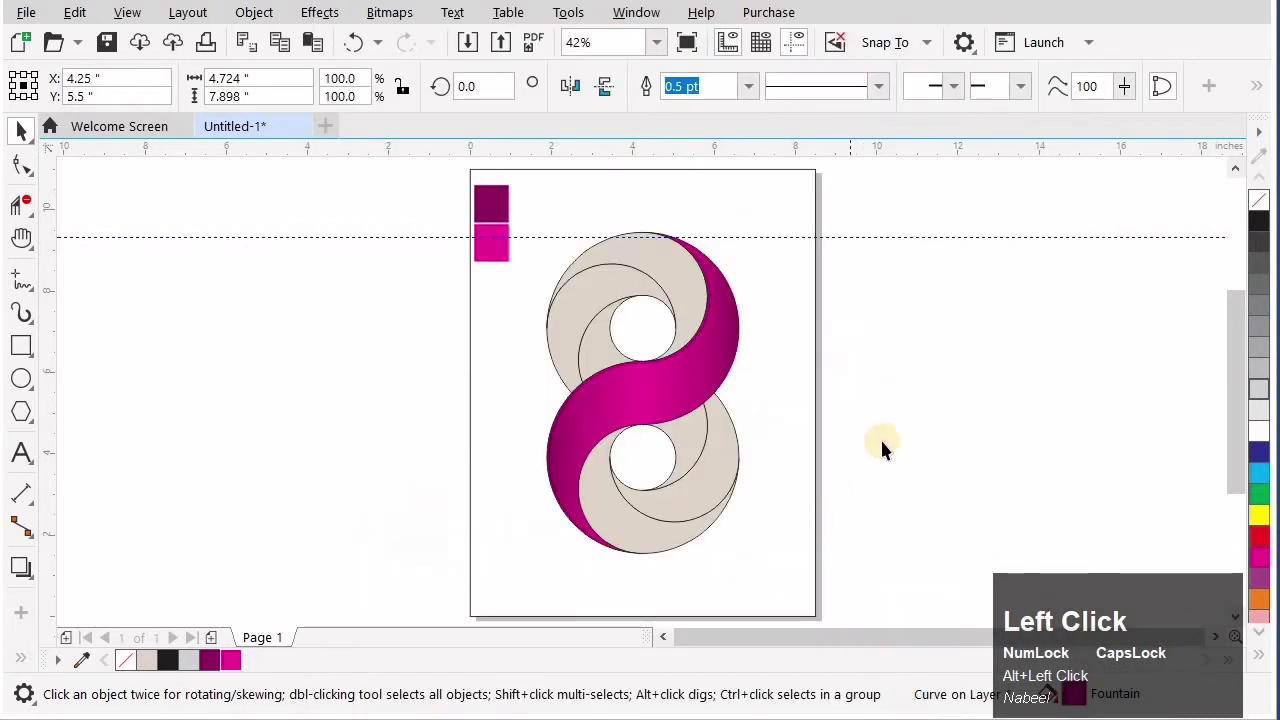
# Step: Deselect, then reposition the fountain fill's colour stops along the blend on the arc
pyautogui.click(903, 351)
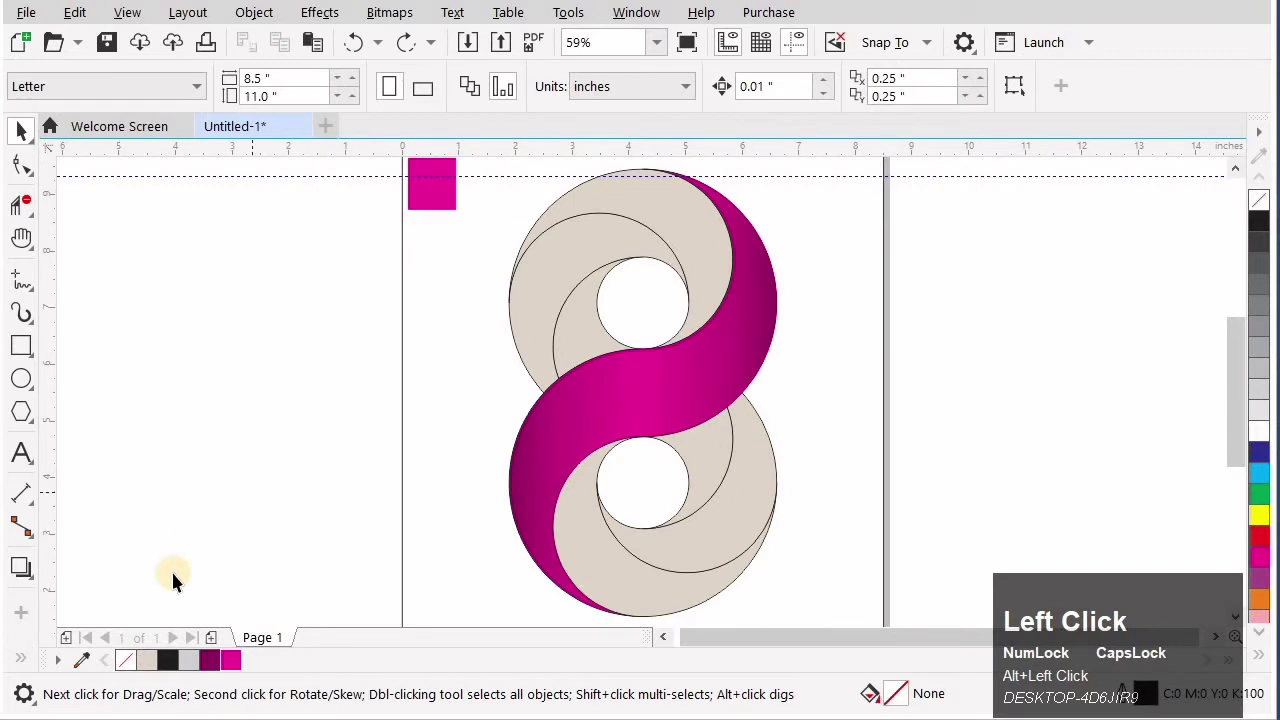
pyautogui.moveTo(34, 657); pyautogui.dragTo(1082, 690)
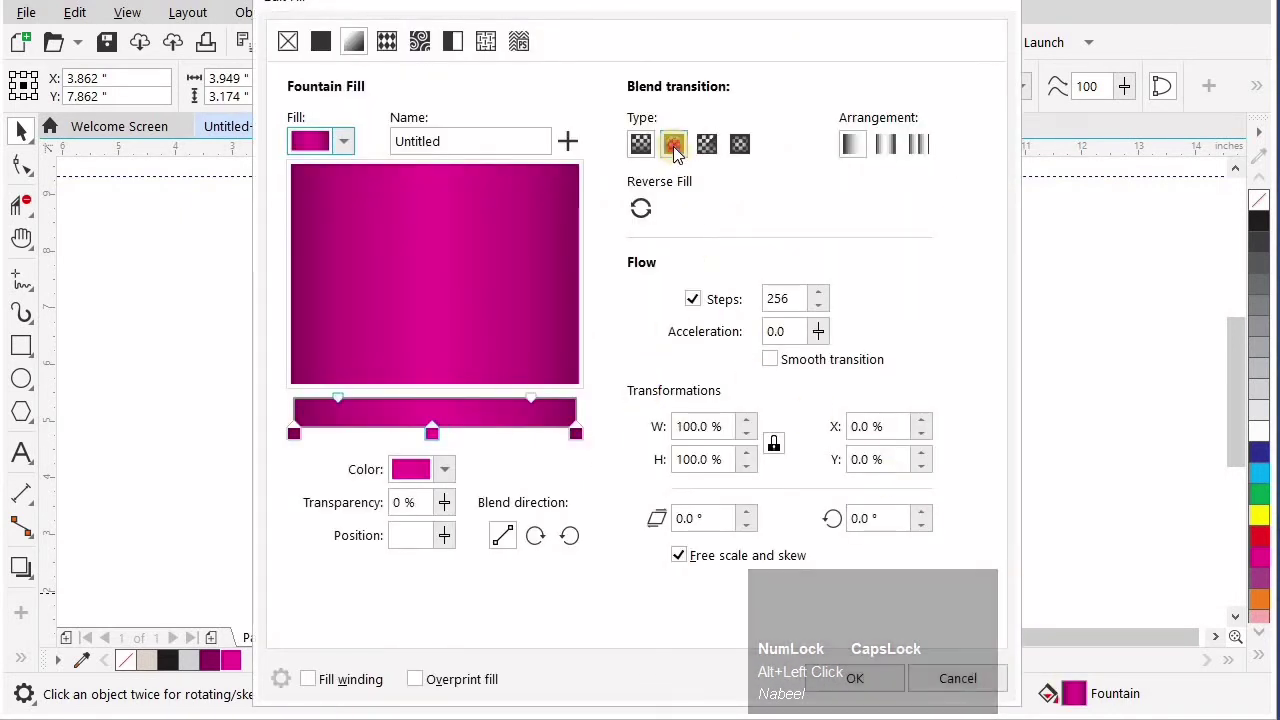
pyautogui.moveTo(850, 445); pyautogui.dragTo(359, 397)
pyautogui.moveTo(367, 397); pyautogui.dragTo(868, 686)
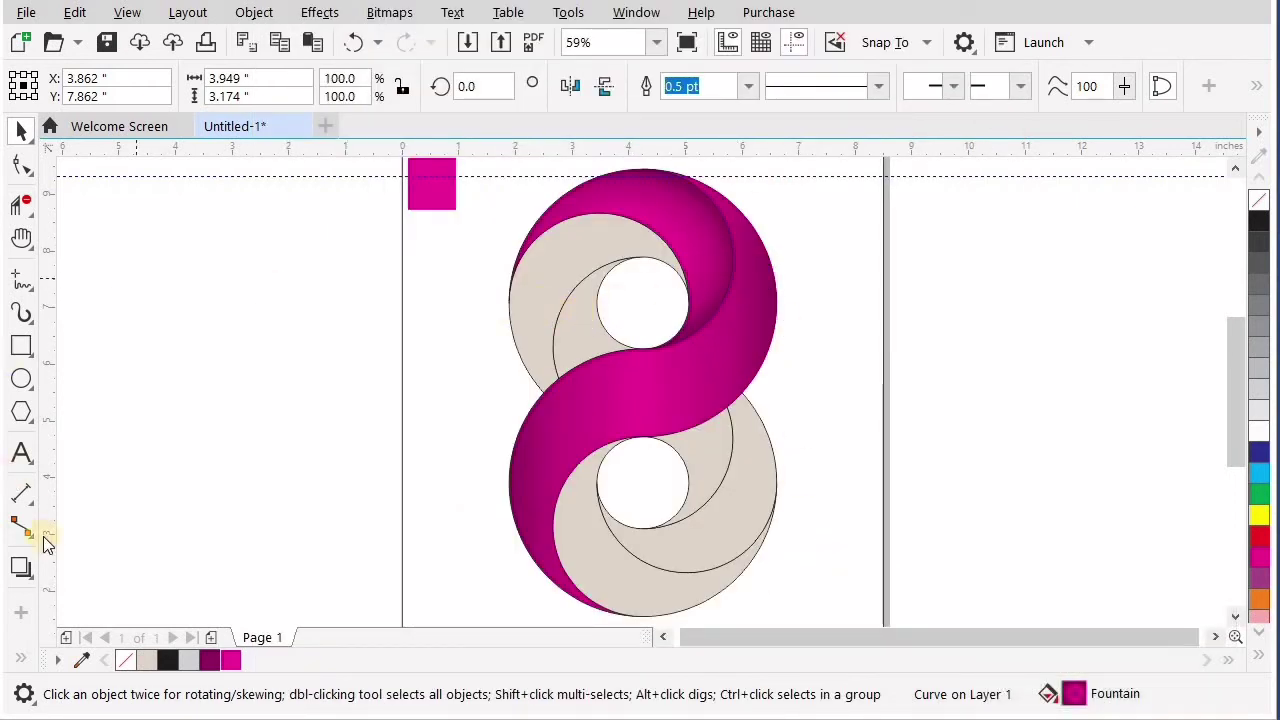
# Step: With the Interactive Fill tool, give the upper inner arc and lower piece the magenta gradient
pyautogui.click(43, 615)
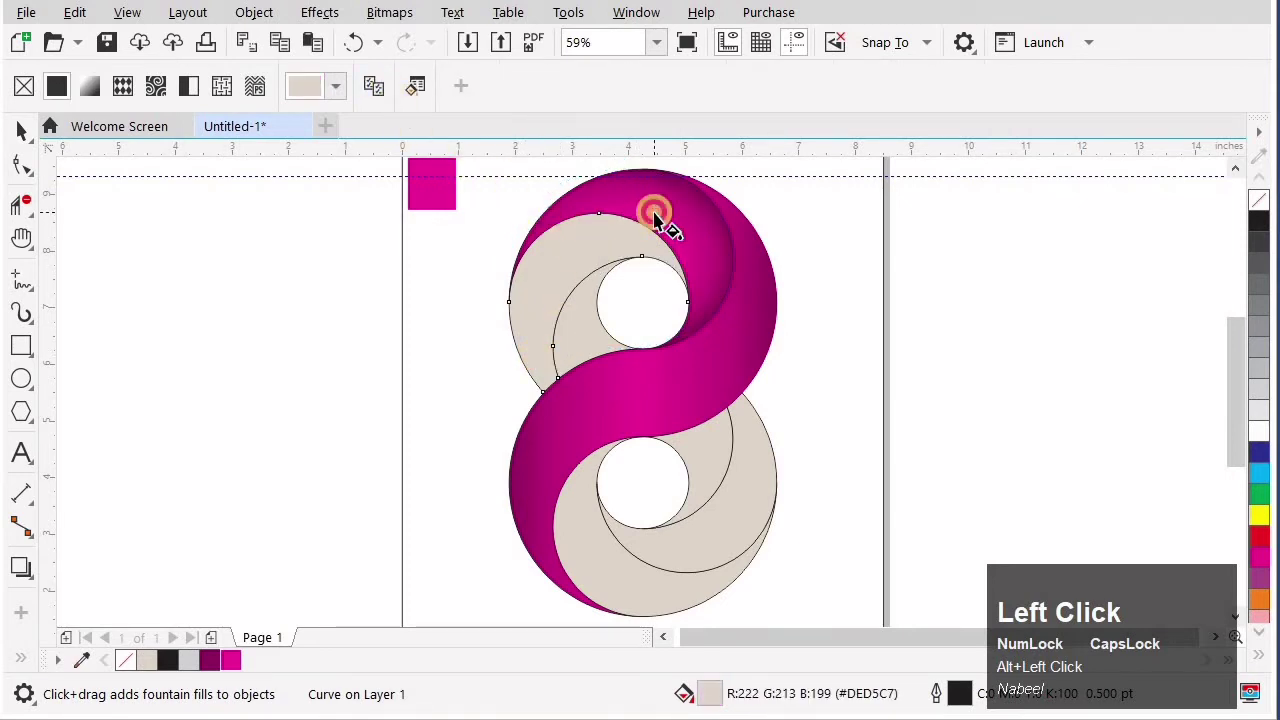
pyautogui.click(598, 344)
pyautogui.click(598, 344)
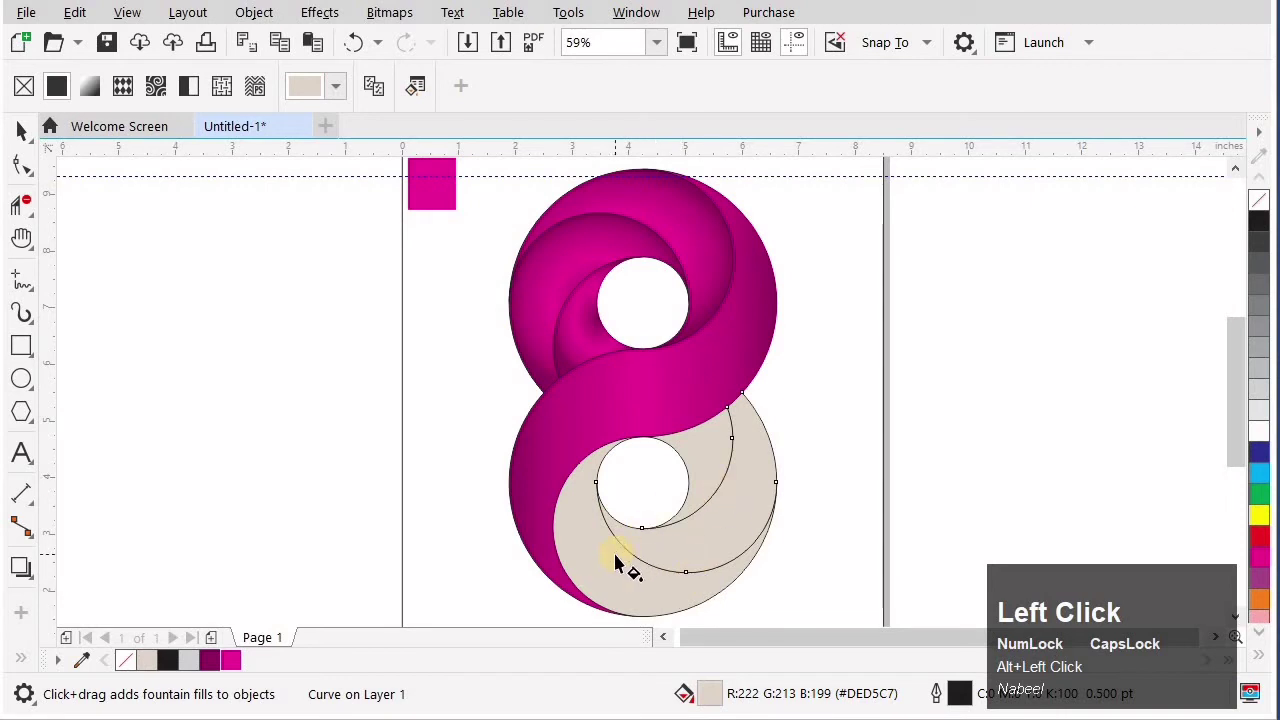
pyautogui.click(618, 568)
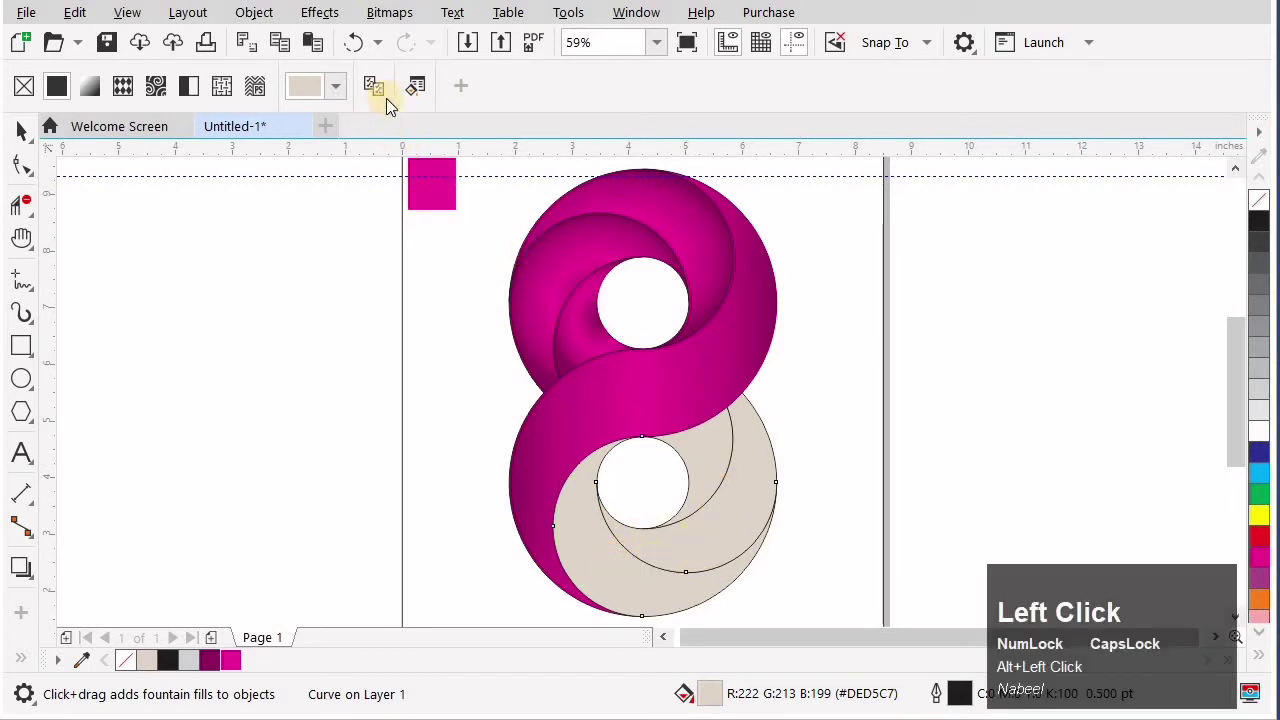
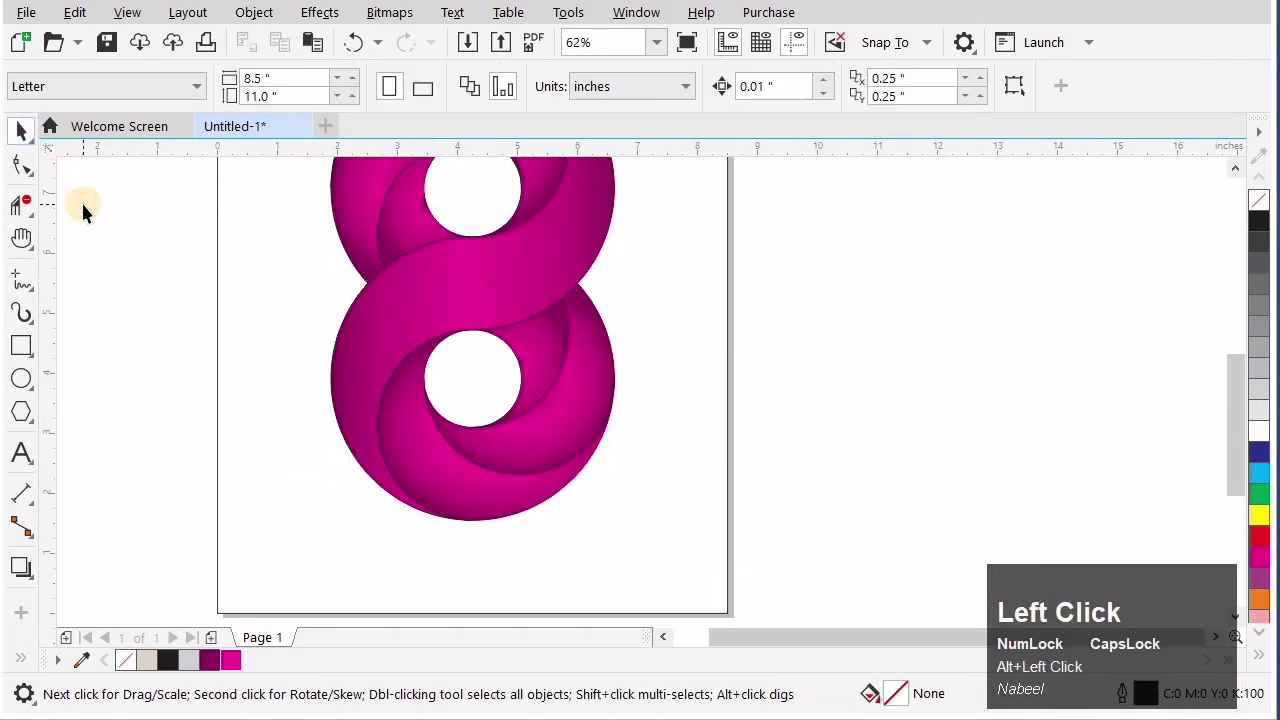
# Step: Zoom to the whole page and select the horizontal guideline for removal
pyautogui.press('alt+F4')
pyautogui.click(911, 358)
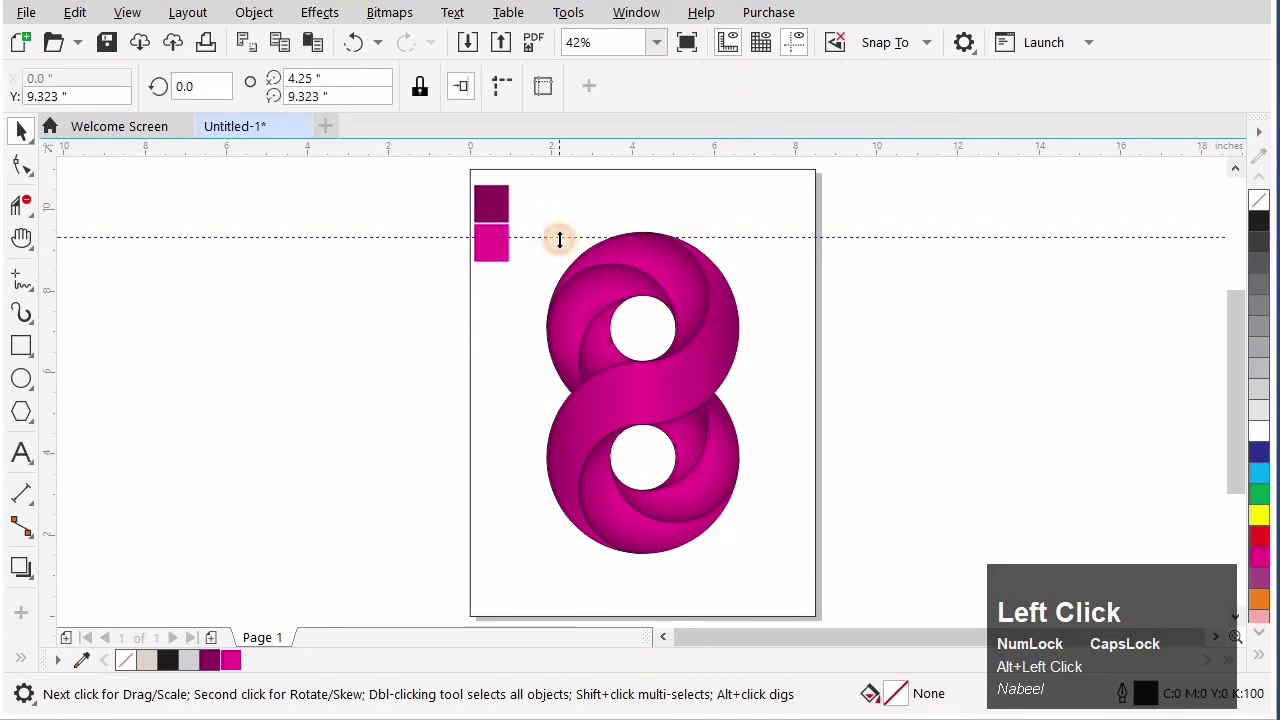
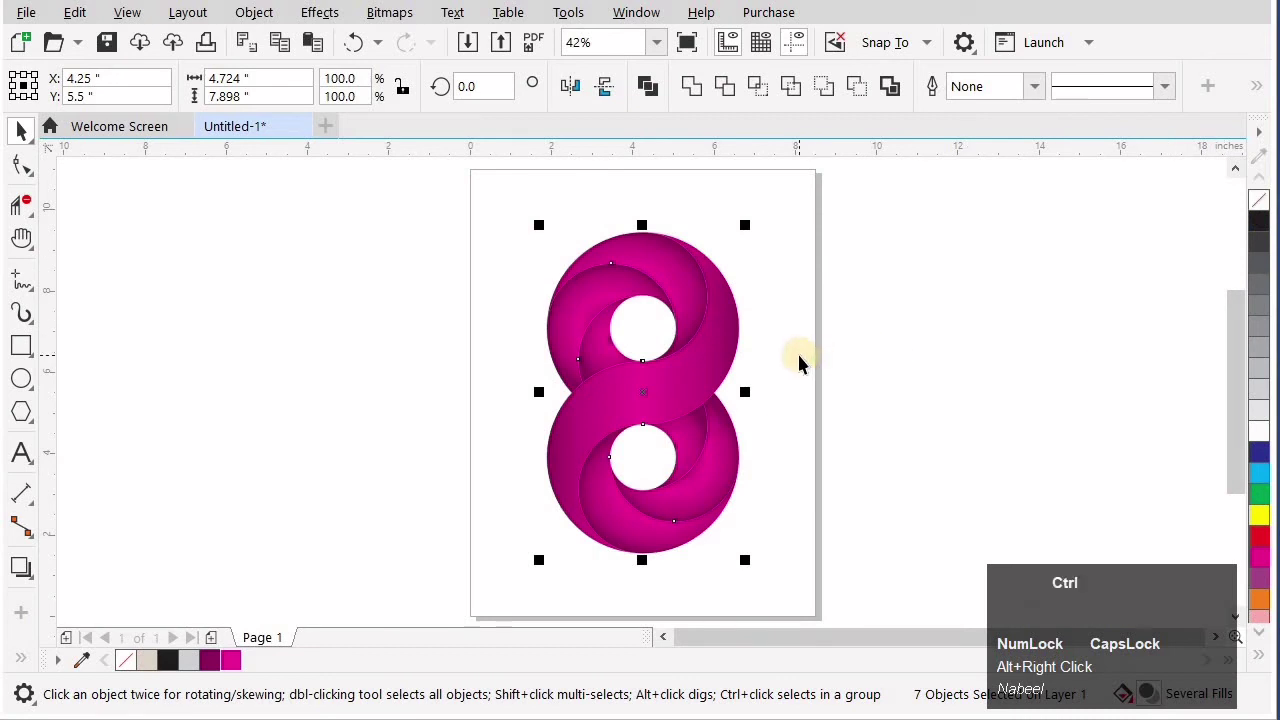
# Step: Zoom in on the upper inner piece and align its gradient's dark end with the piece's edge
pyautogui.click(281, 498)
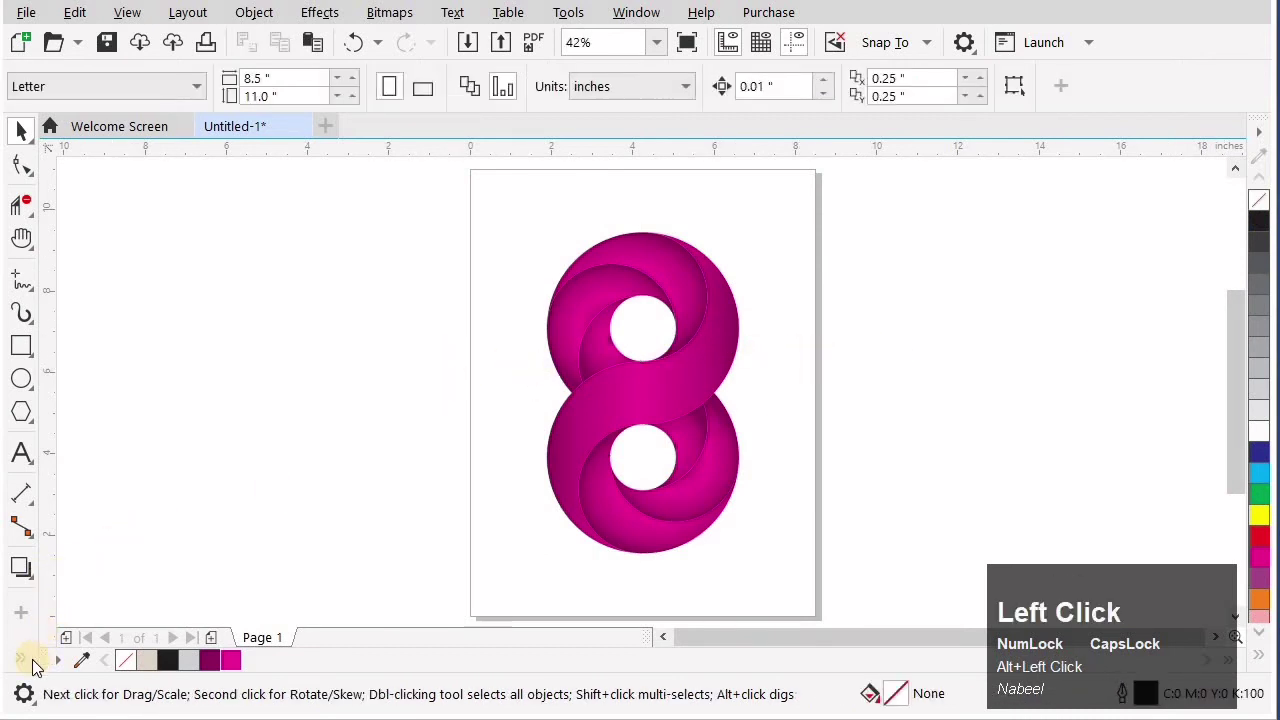
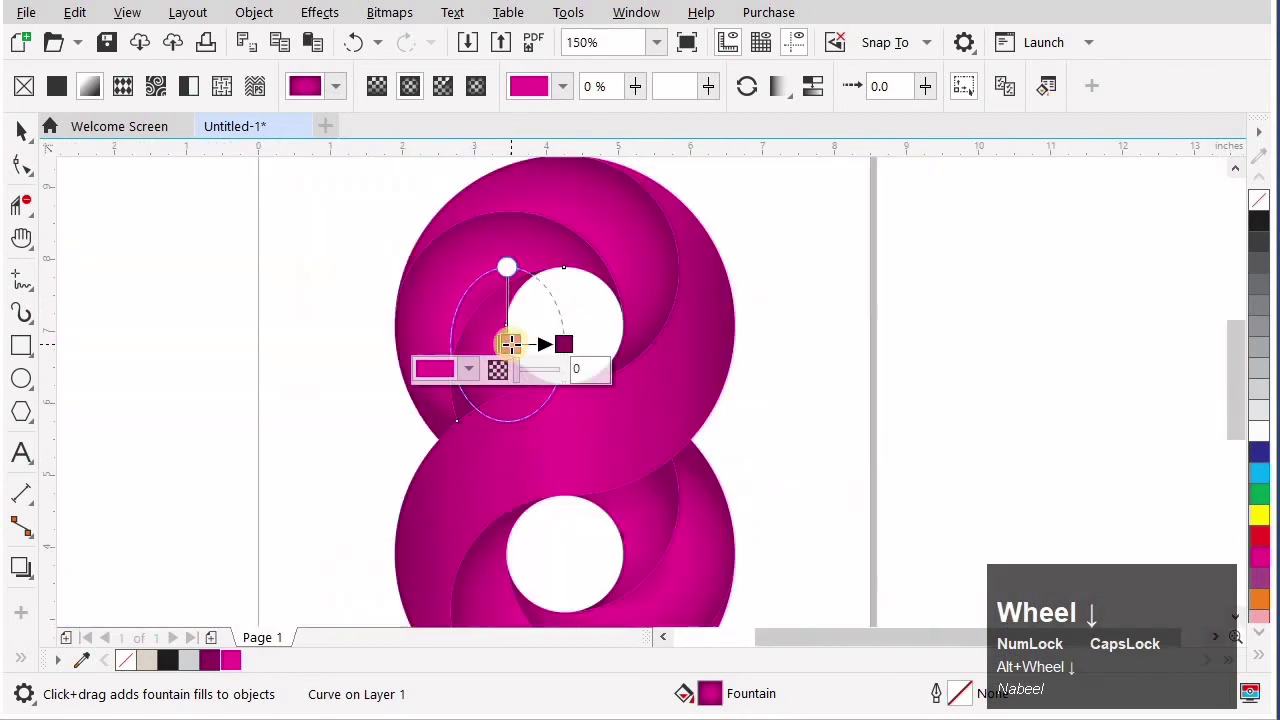
pyautogui.click(751, 359)
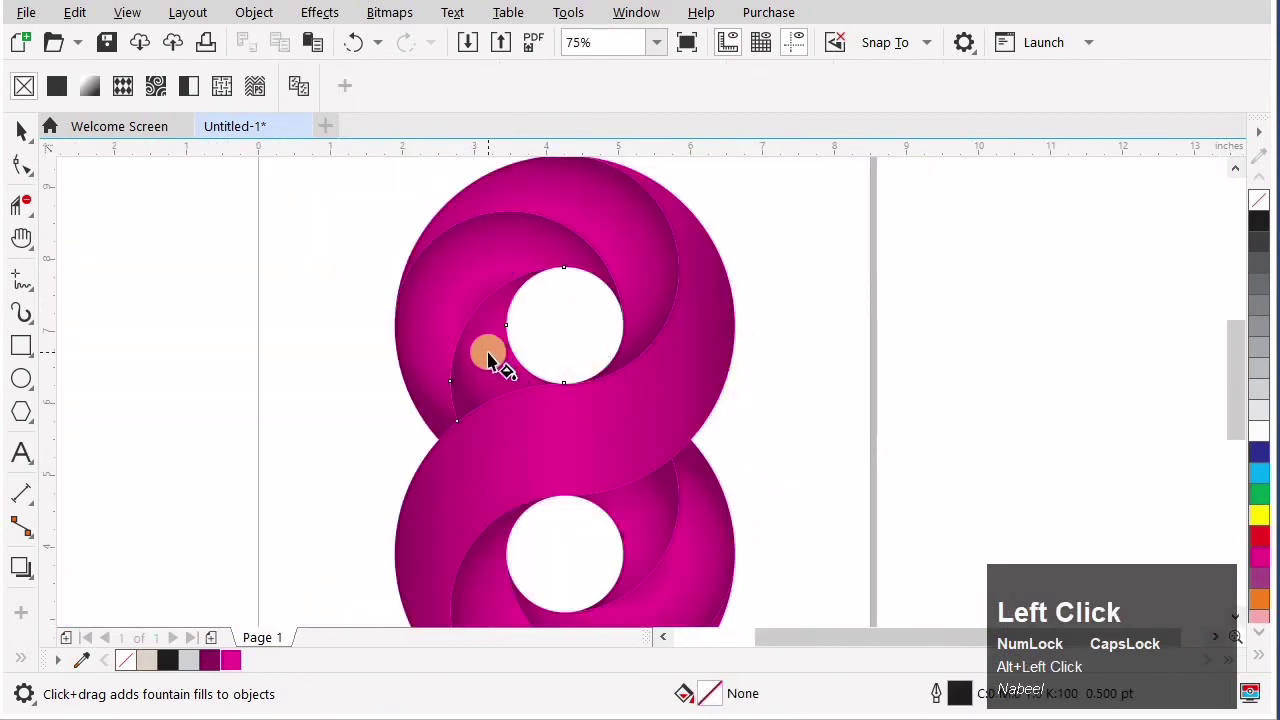
pyautogui.scroll(3)
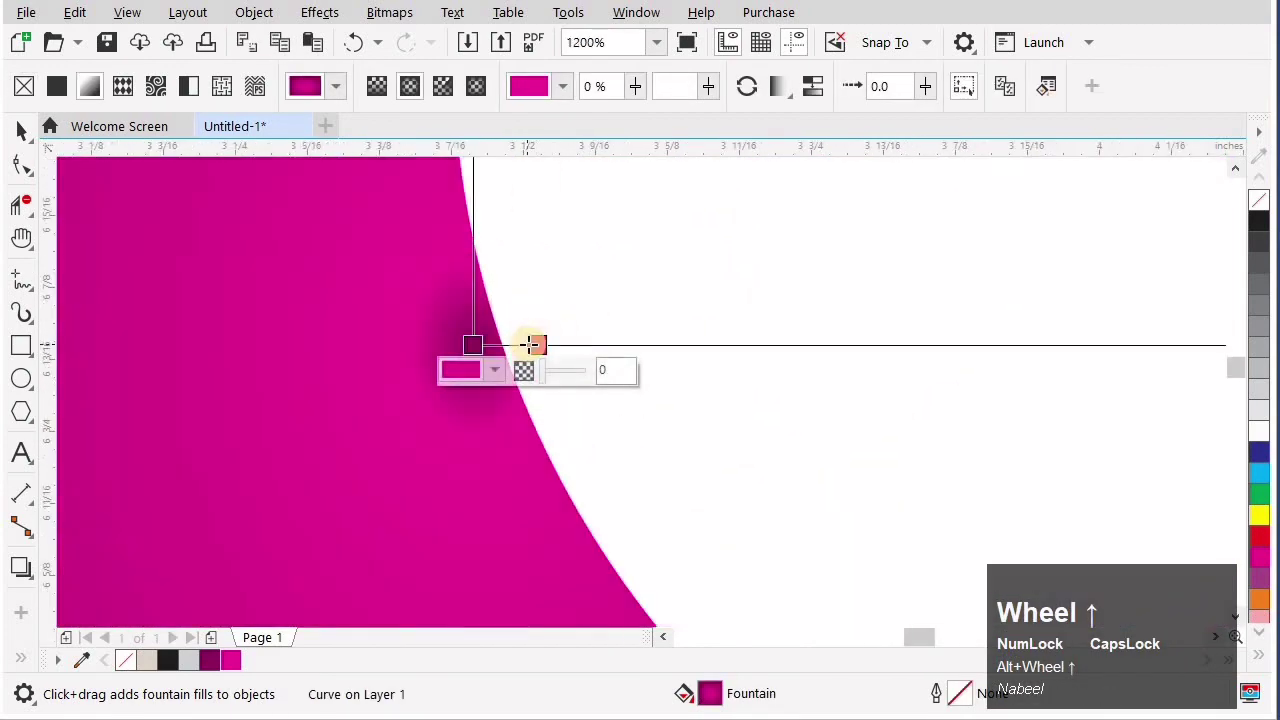
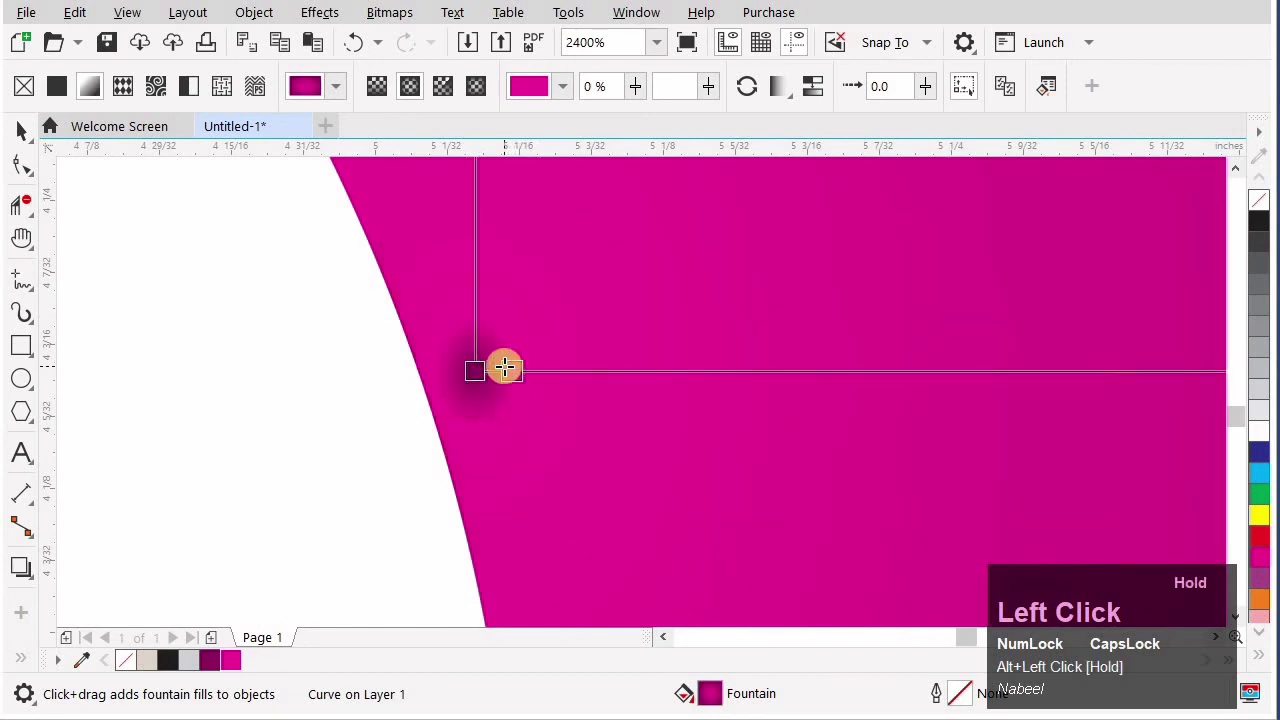
pyautogui.scroll(-3)
pyautogui.click(737, 357)
pyautogui.scroll(-3)
pyautogui.click(183, 246)
pyautogui.scroll(-3)
pyautogui.moveTo(499, 408); pyautogui.dragTo(549, 438)
pyautogui.press('ctrl+alt+g')
# Step: Zoom back to the page, deselect the figure-8 and view the finished logo
pyautogui.press('alt+p')
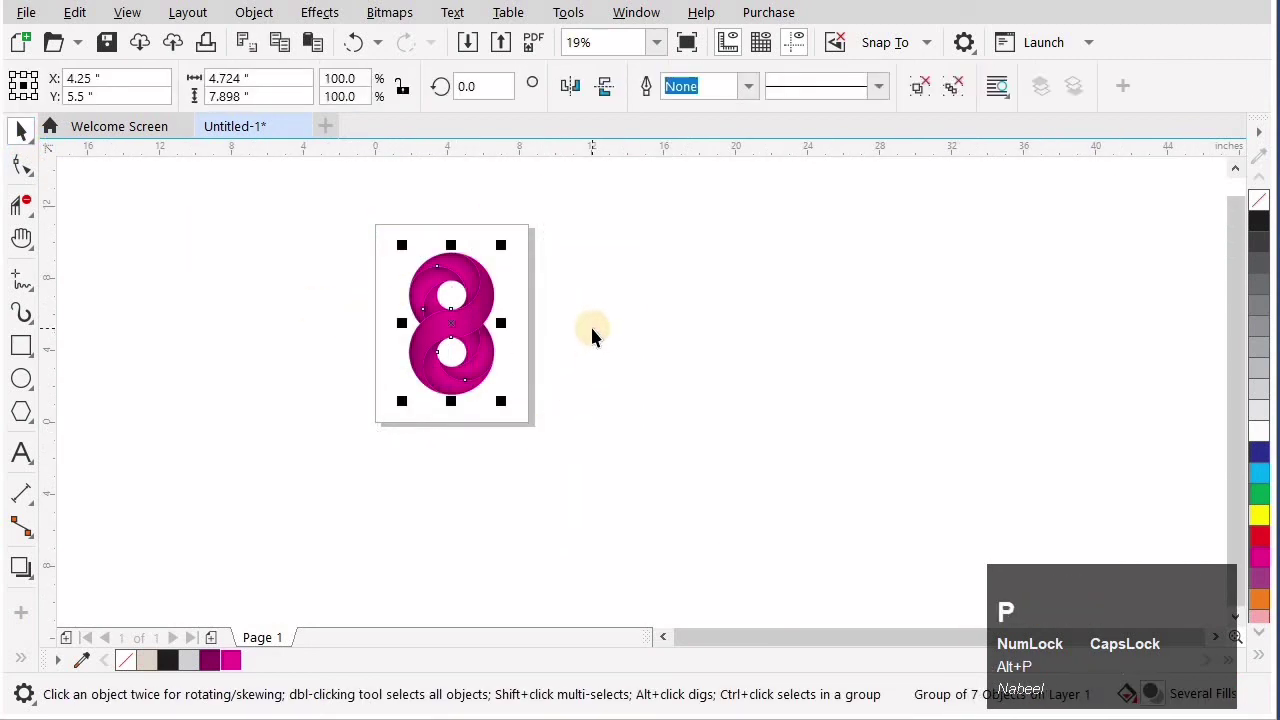
pyautogui.click(597, 333)
pyautogui.press('alt+F4')
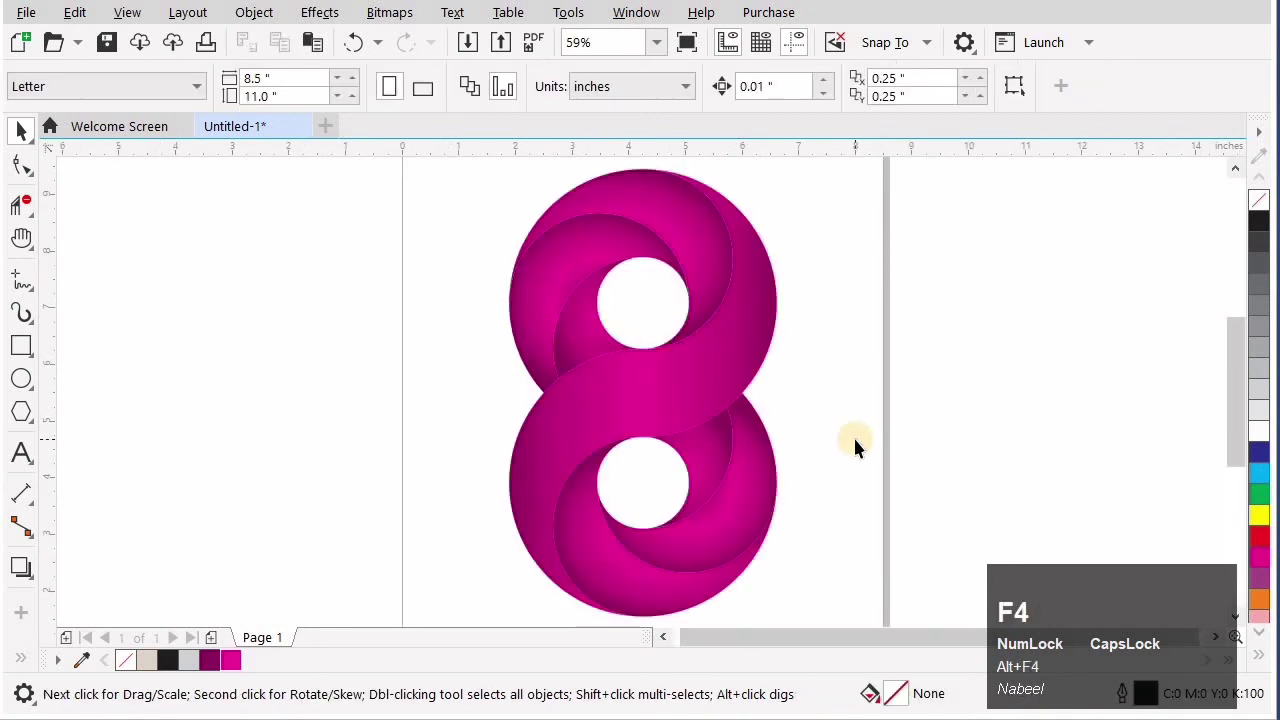